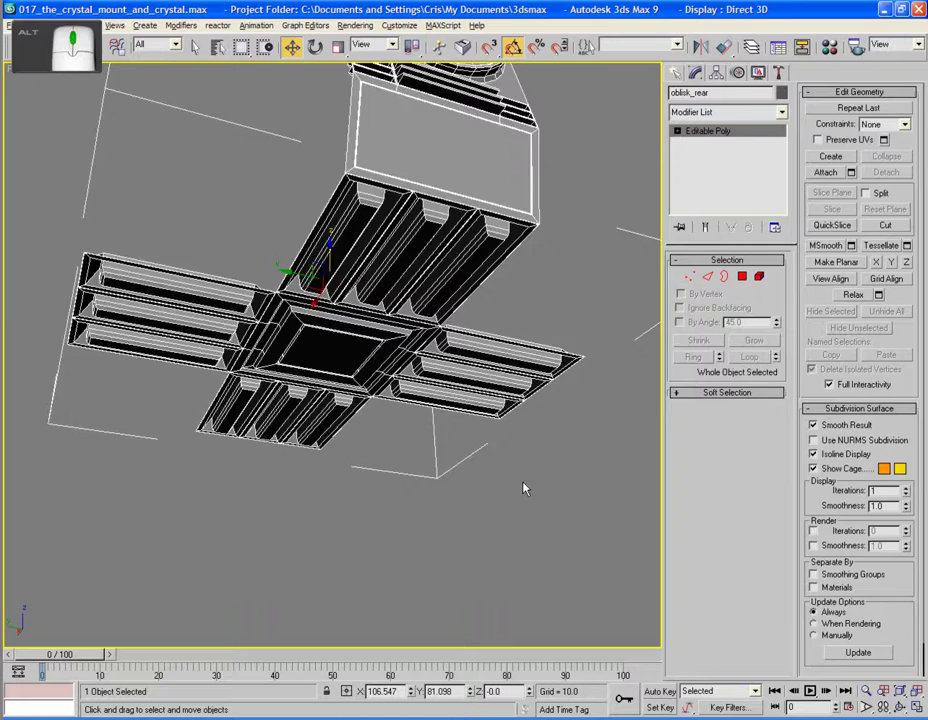
- Deselect oblisk_rear and orbit the perspective view to look up at the model from below
{"action": "left_click", "coordinate": [495, 509]}
{"action": "scroll", "scroll_direction": "up", "scroll_amount": 3}
{"action": "left_click_drag", "start_coordinate": [448, 497], "coordinate": [377, 431]}
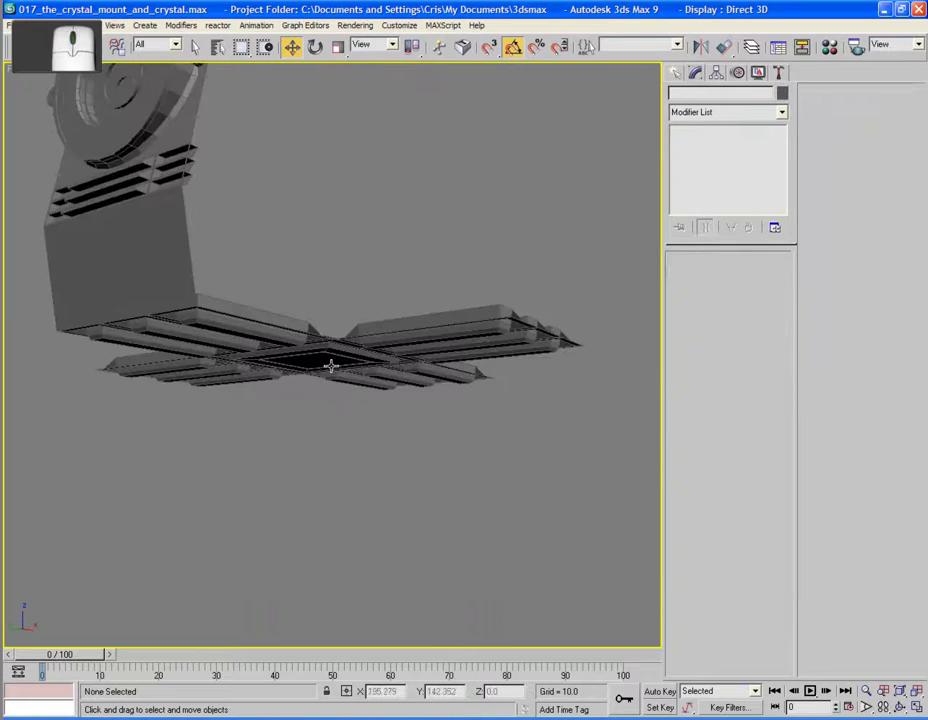